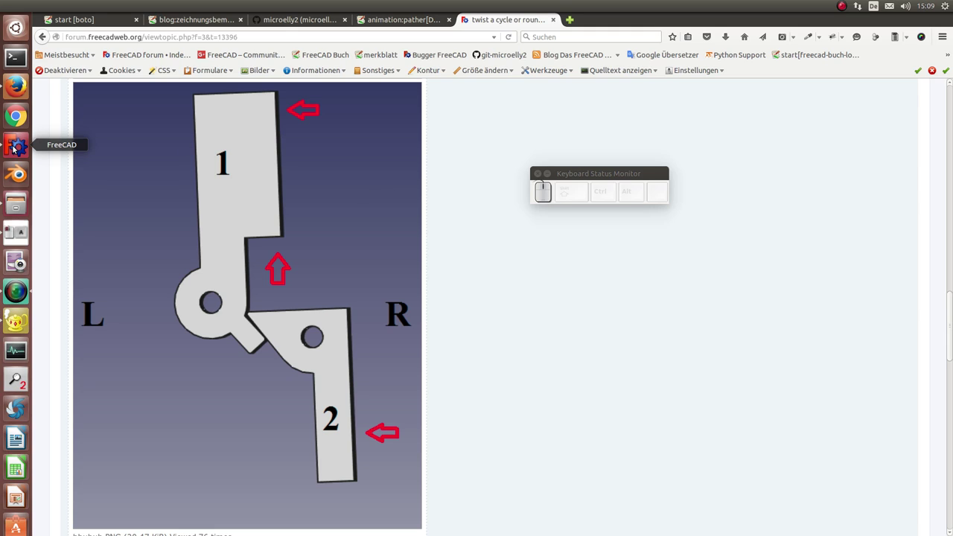
Zoom out to the whole collision map and select the Rectangle's 360 mm Height value for editing
left_click(11, 150)
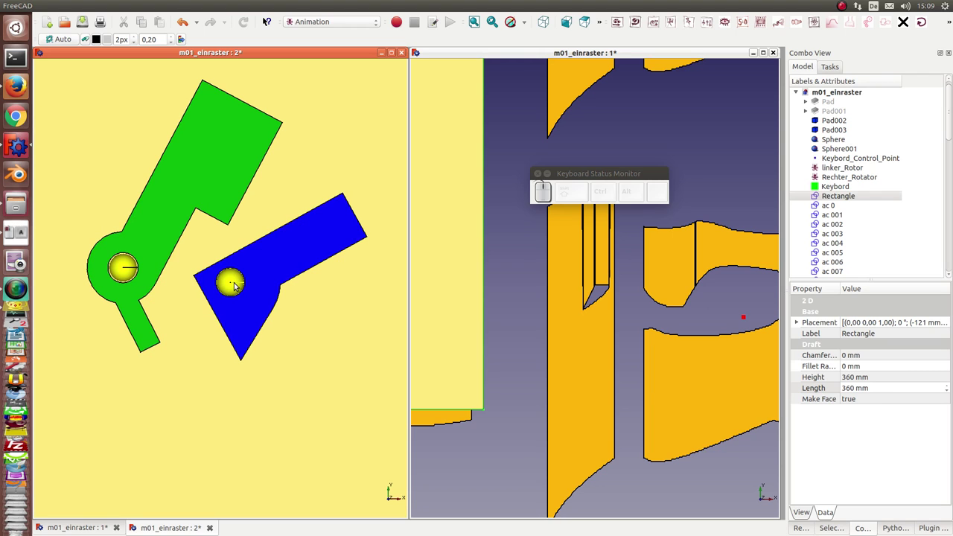
scroll("down", 3)
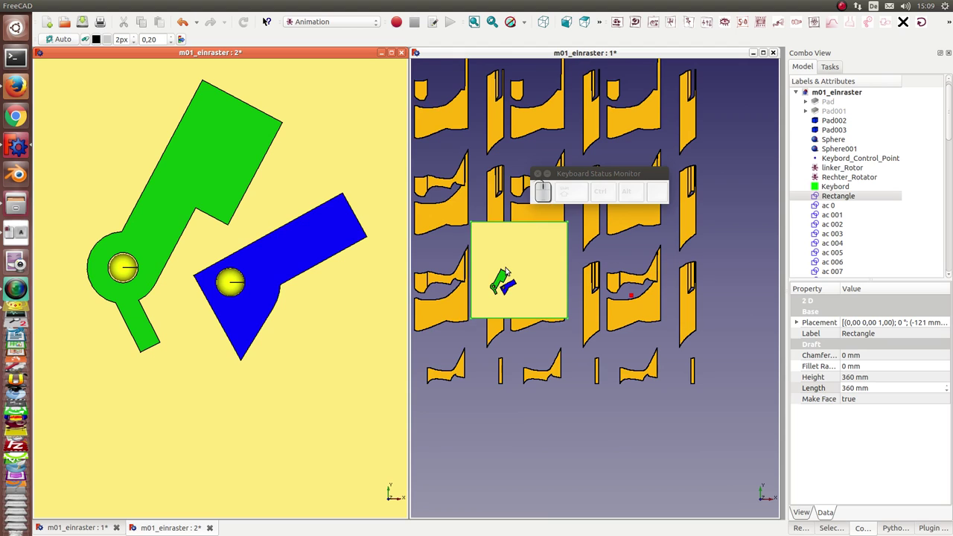
scroll("down", 3)
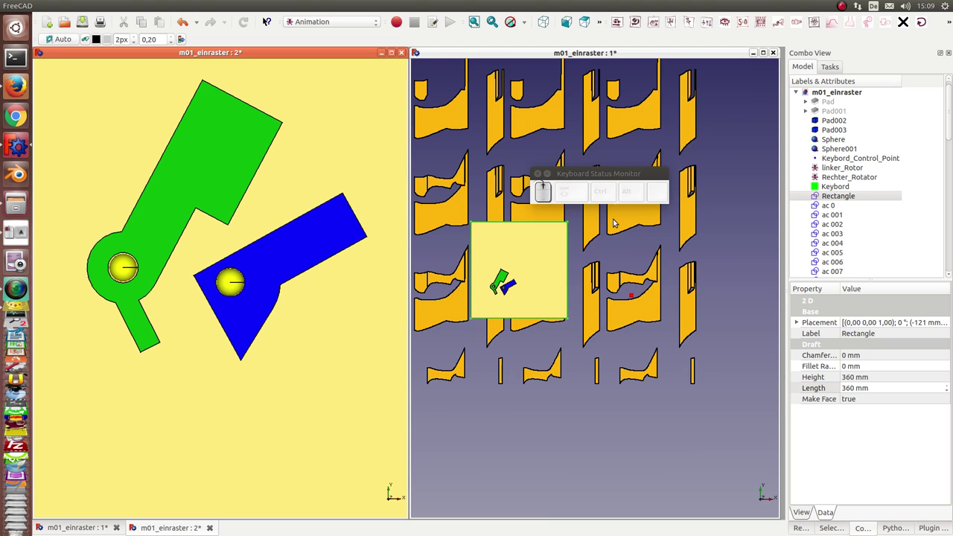
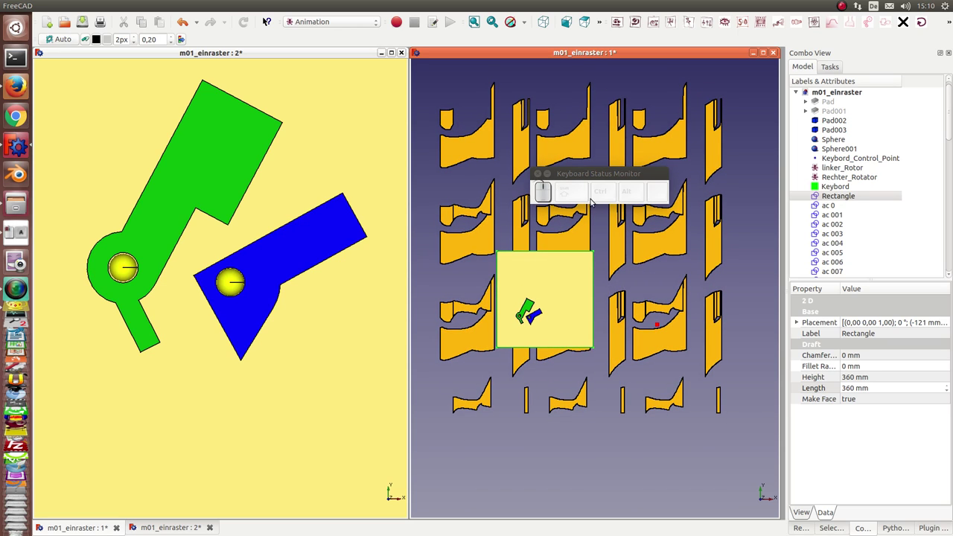
left_click(388, 483)
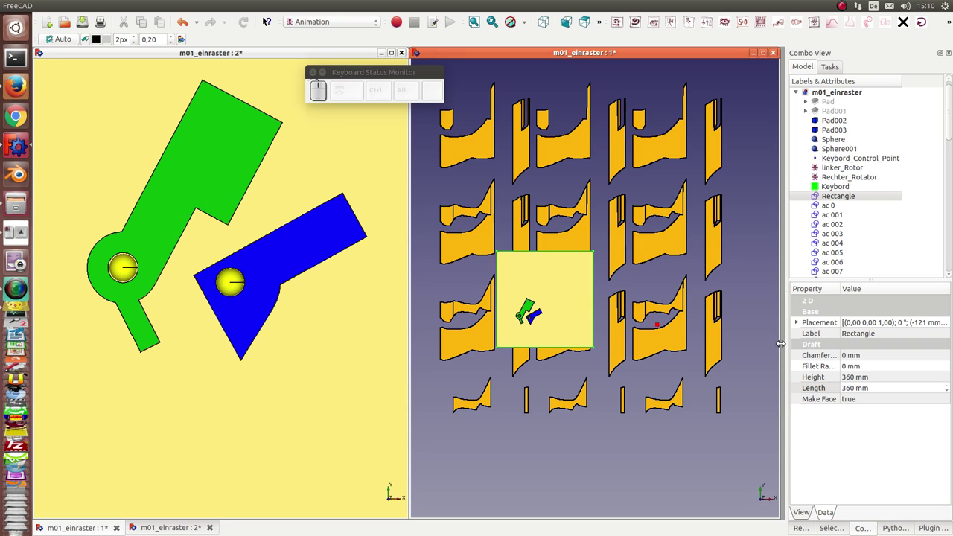
left_click(890, 376)
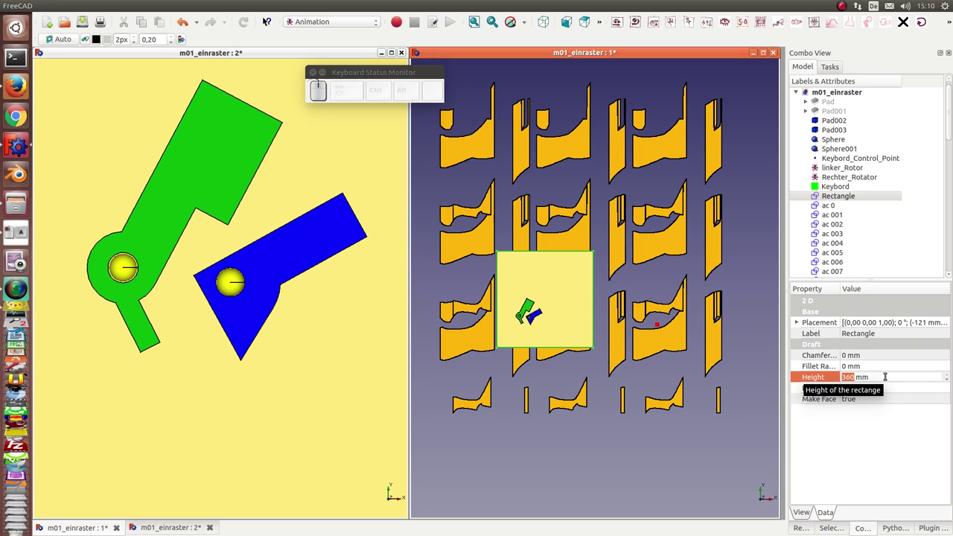
left_click(896, 389)
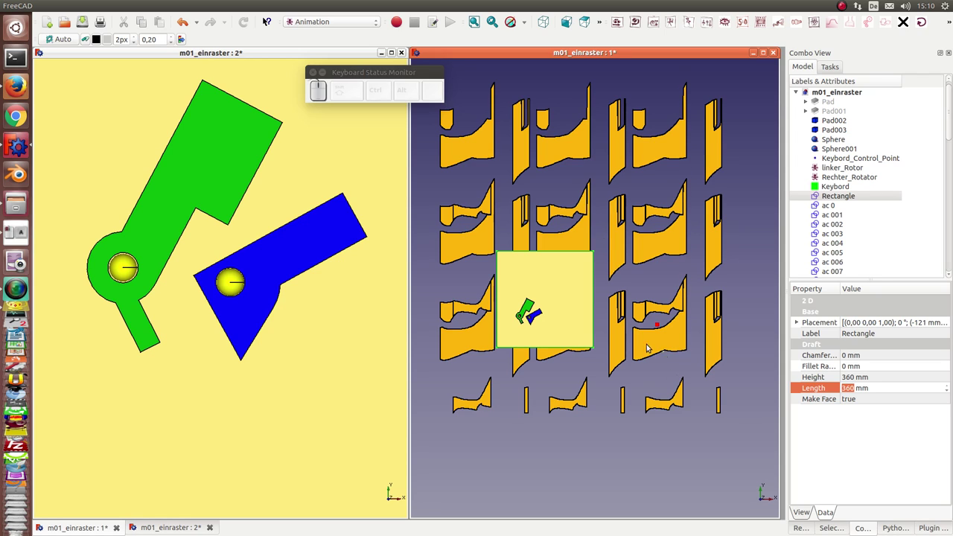
Zoom the map in on the red control point inside the grey channel between yellow regions
scroll("up", 3)
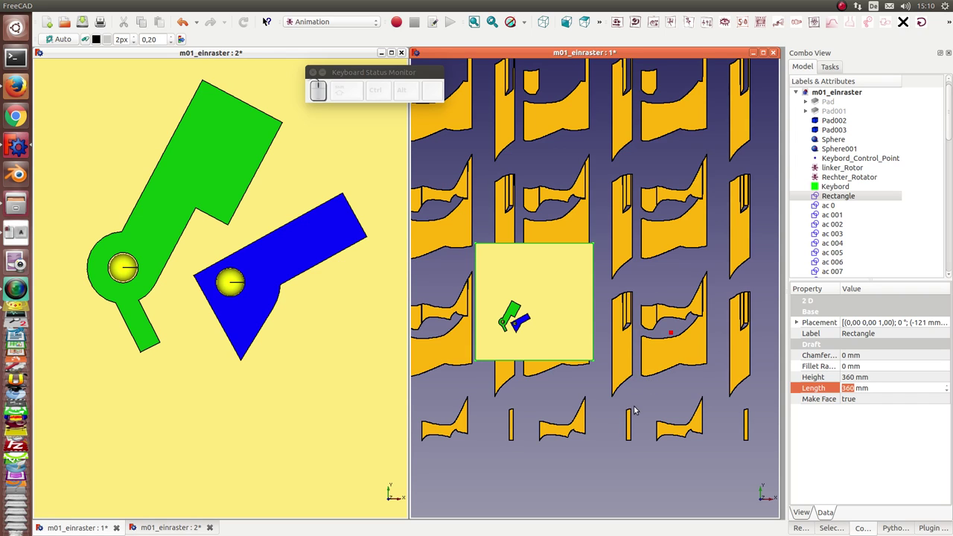
middle_click(666, 408)
scroll("up", 3)
middle_click(604, 442)
scroll("up", 3)
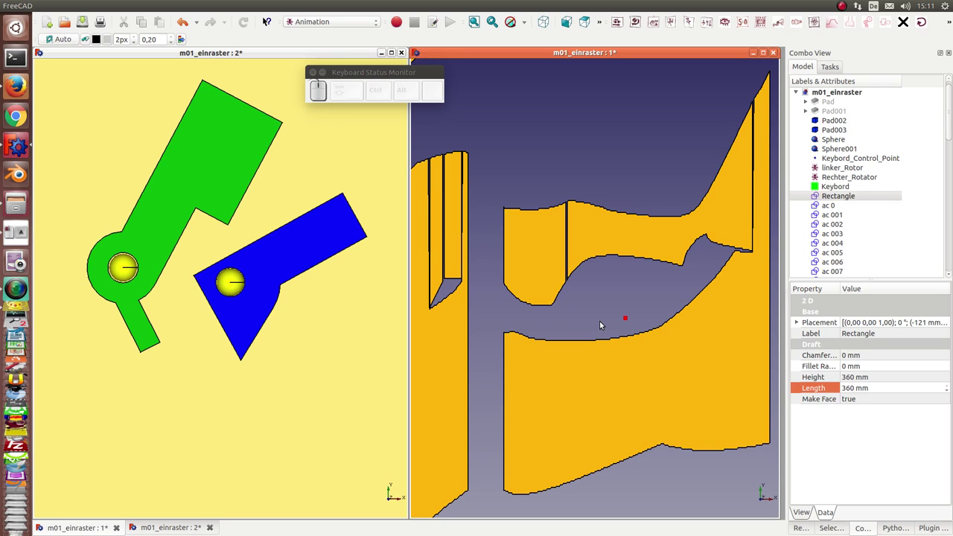
Step the control point along the free channel onto the yellow boundary so the arms nearly touch
key("t")
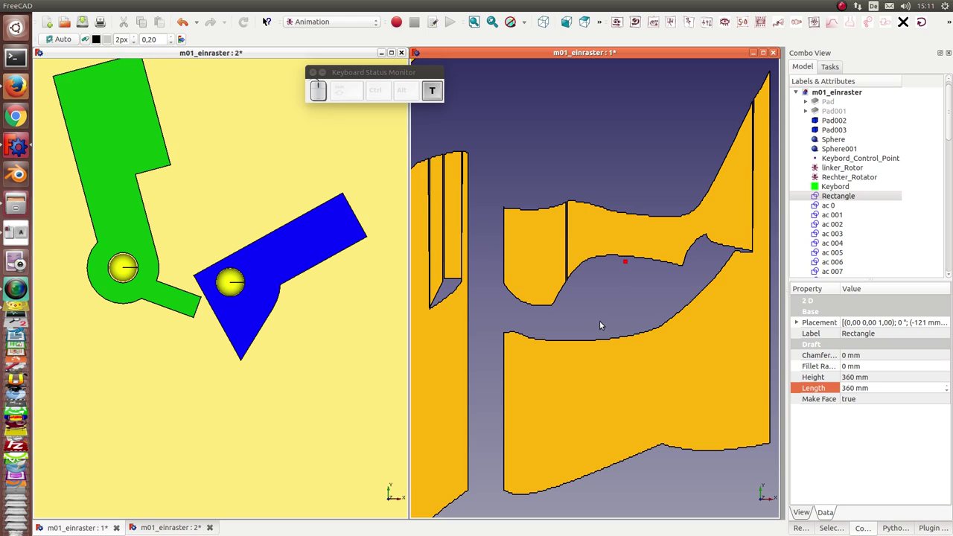
key("t")
key("t")
key("f")
key("c")
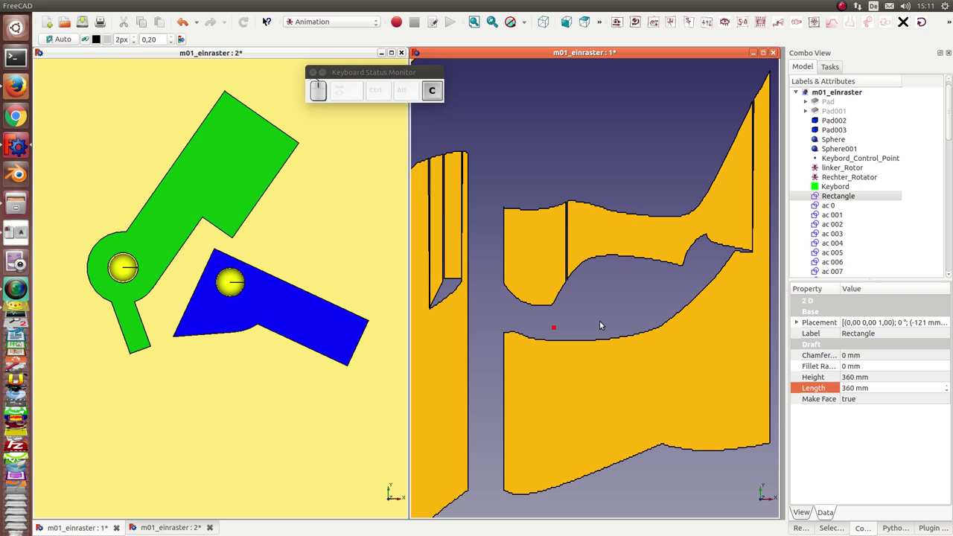
key("t")
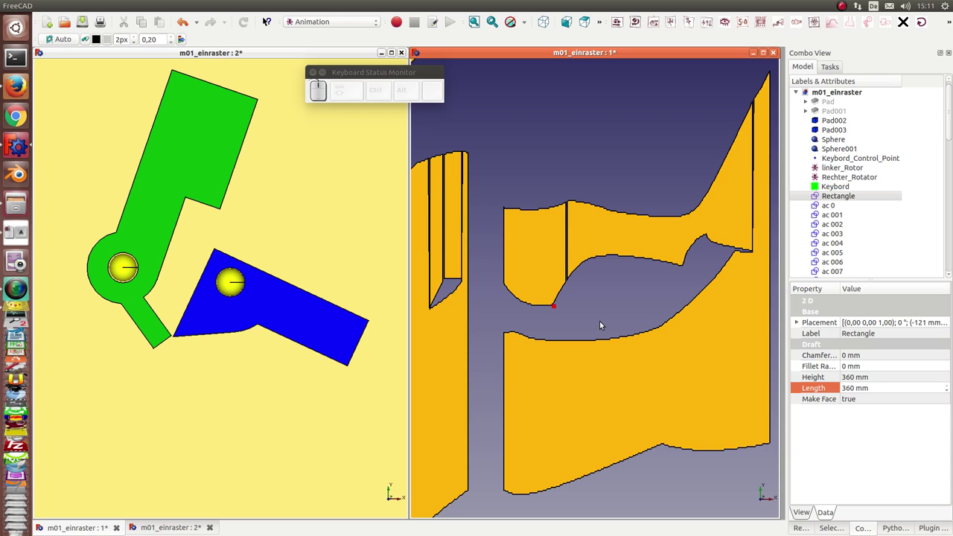
Pan to a neighbouring map region and move the point to swing the blue arm downward
left_click_drag(538, 332, 645, 324)
scroll("up", 3)
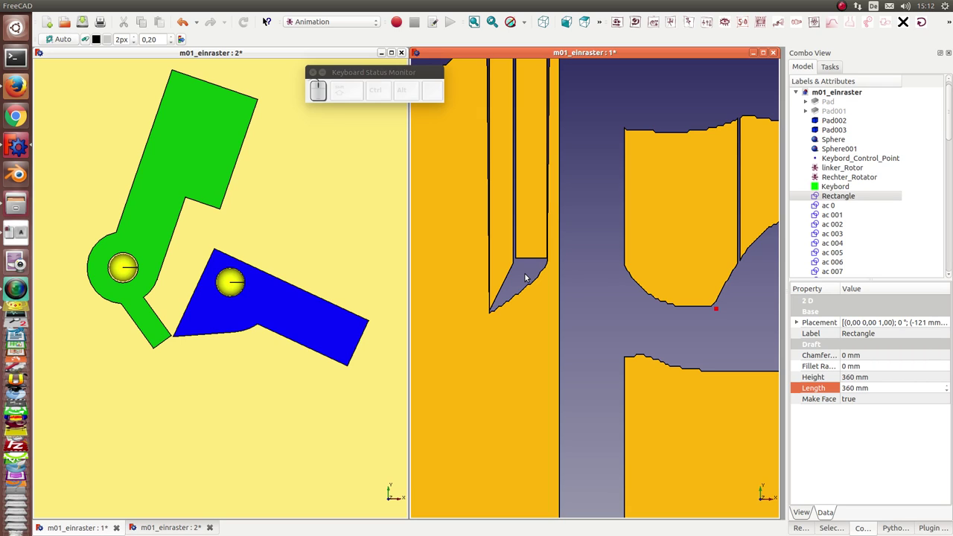
key("f")
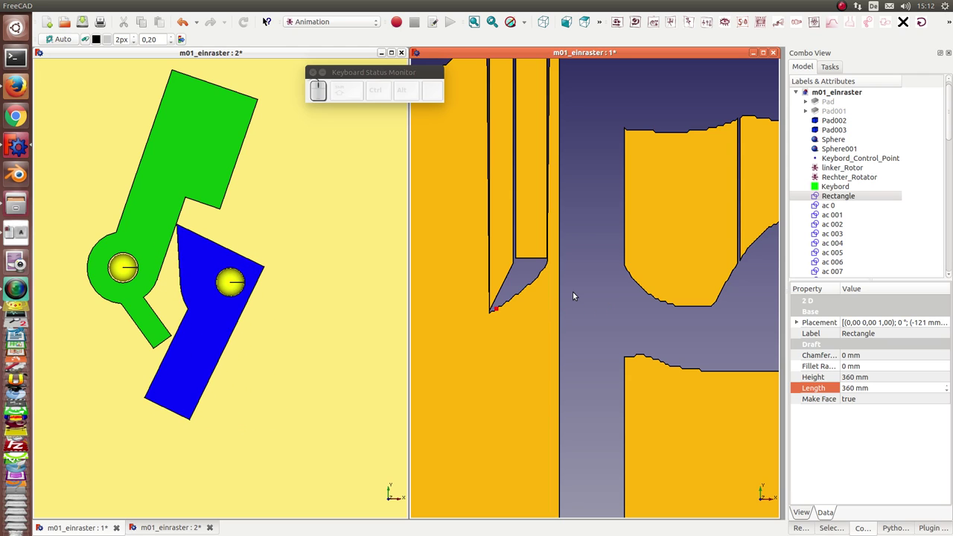
Bring the point onto the wedge edge and zoom the map in on the narrow grey wedge
key("t")
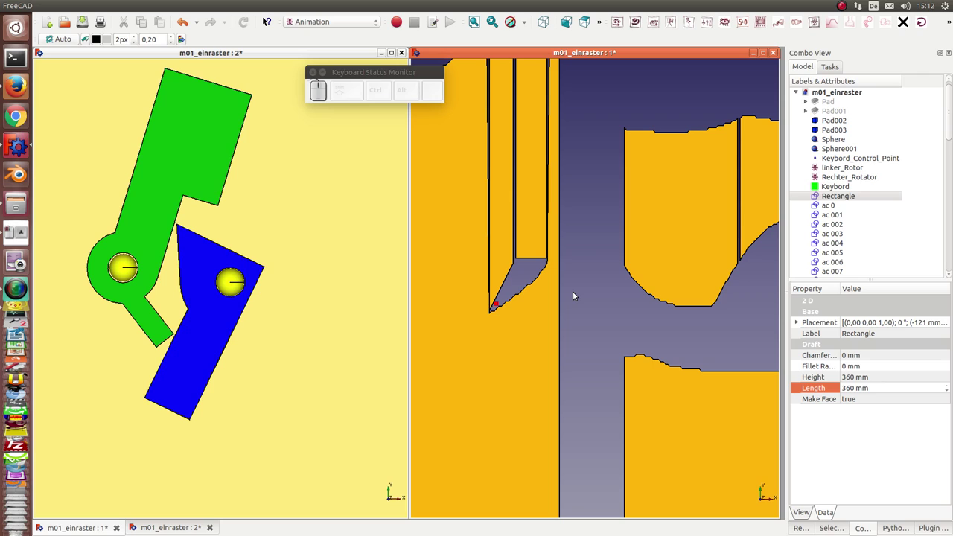
scroll("up", 3)
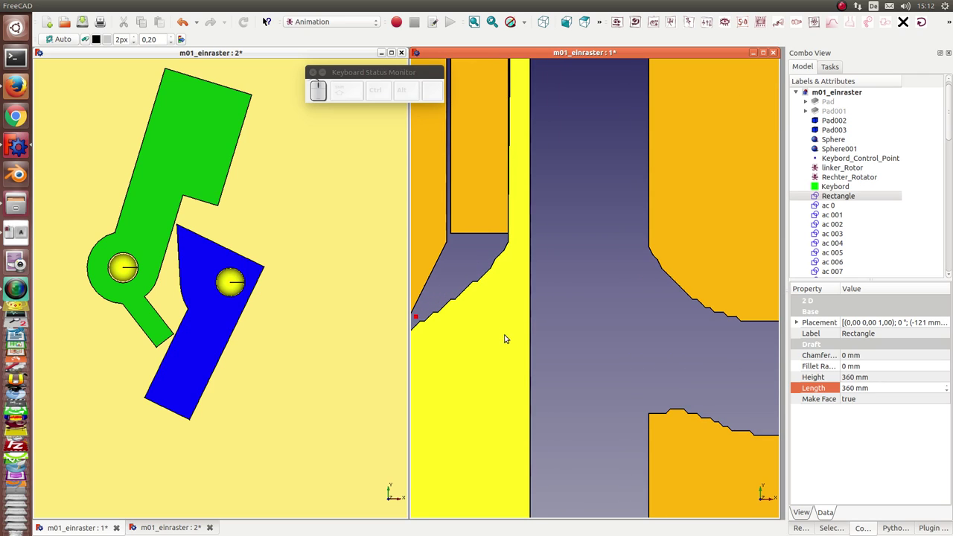
middle_click(508, 335)
scroll("up", 3)
middle_click(623, 384)
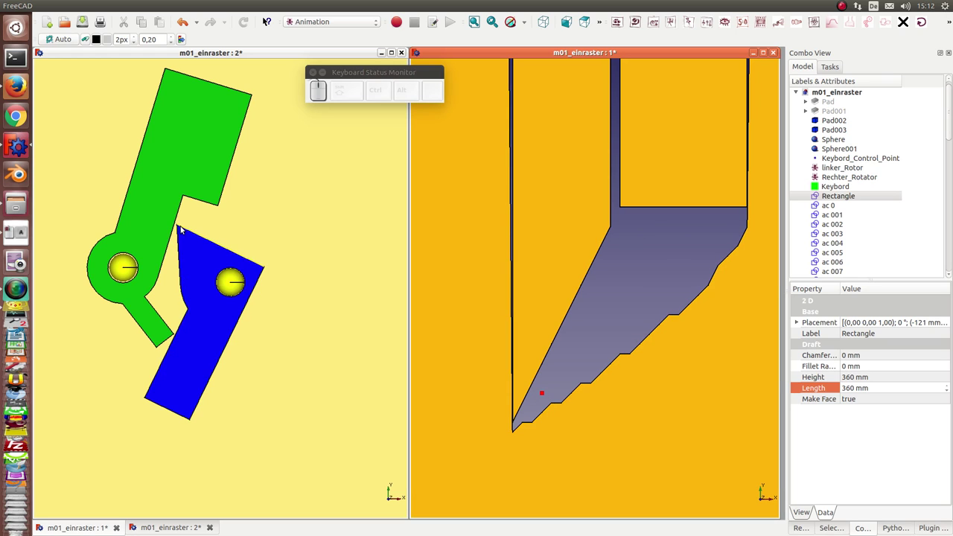
Zoom the arm view in on the thin gap where the green and blue arms meet
scroll("up", 3)
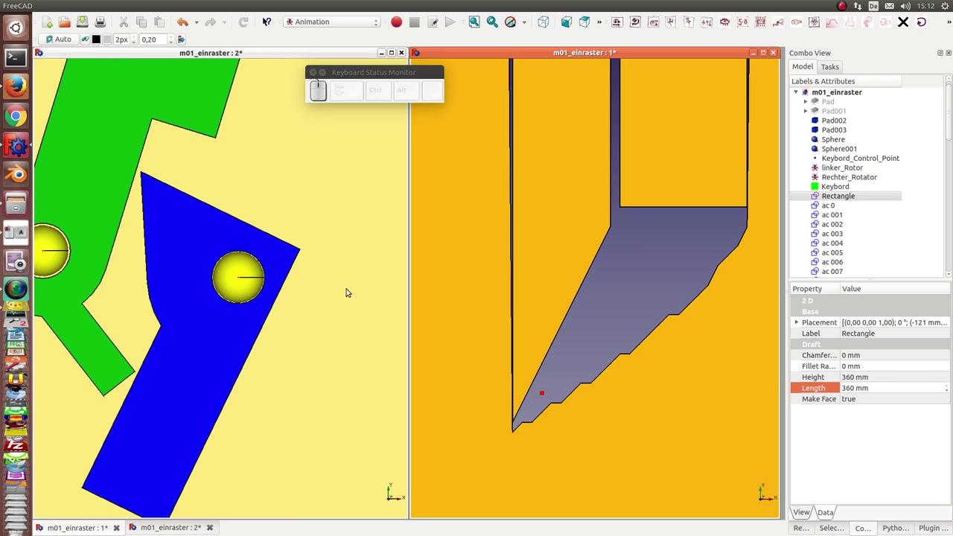
middle_click(390, 298)
left_click(390, 297)
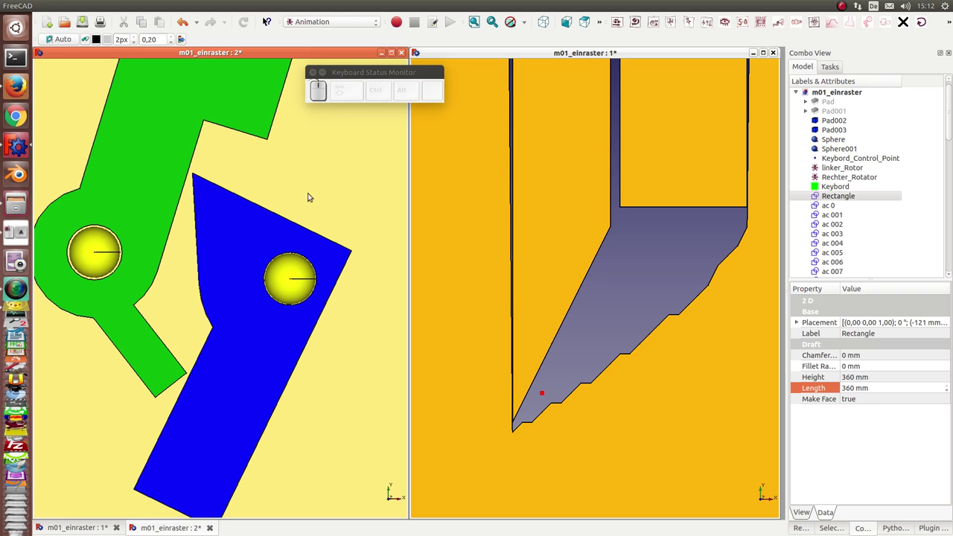
Move the control point up the wedge three steps and back down one
left_click(612, 317)
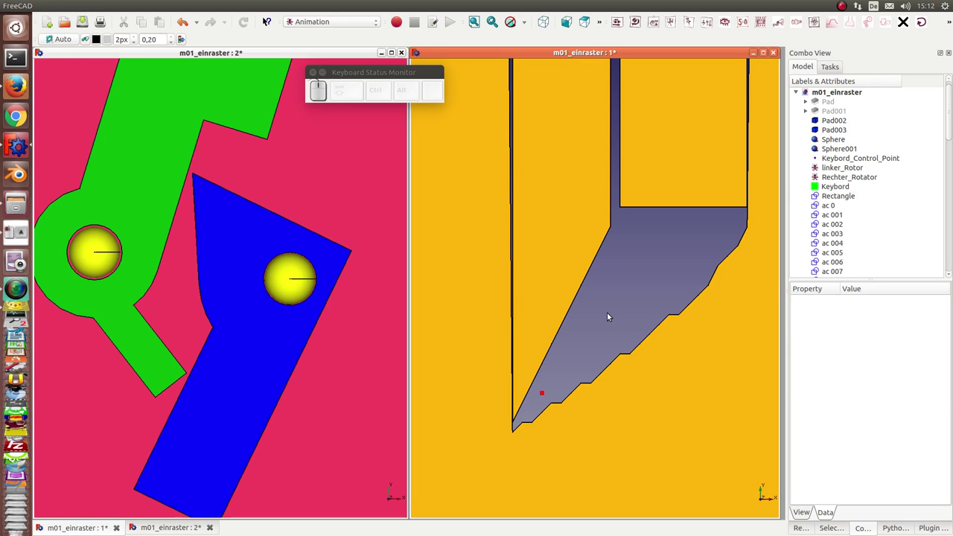
key("t")
key("t")
key("t")
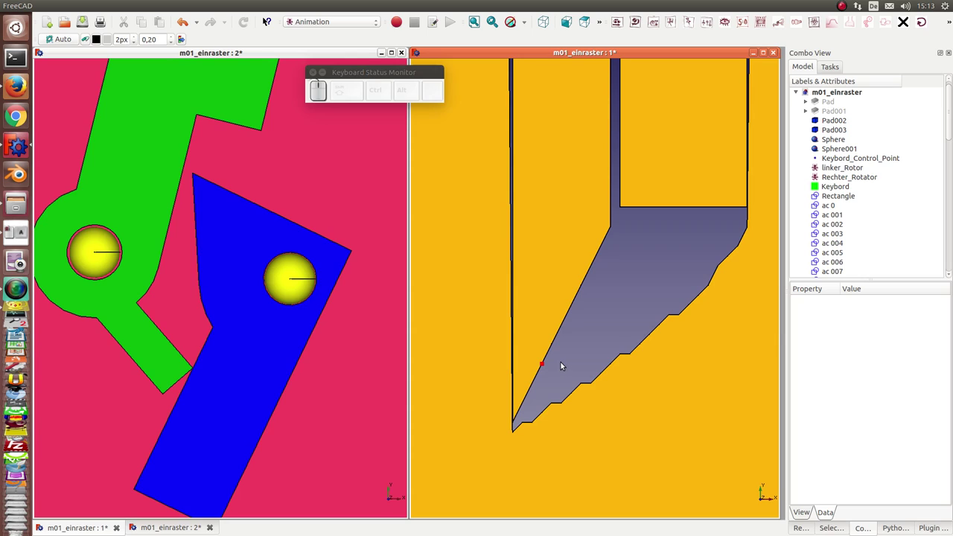
key("v")
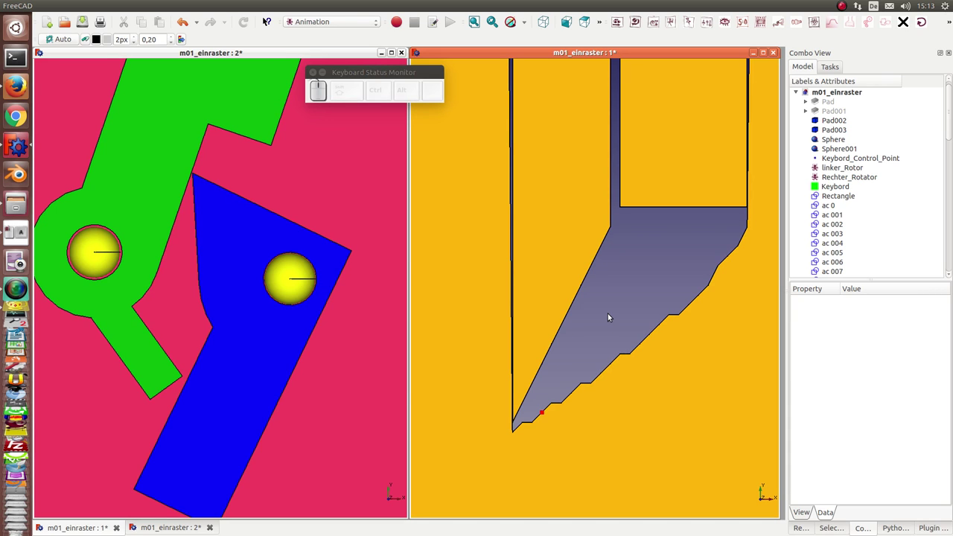
Rotate both arms further apart, then nudge the point along the wedge's upper boundary
key("z")
key("z")
key("z")
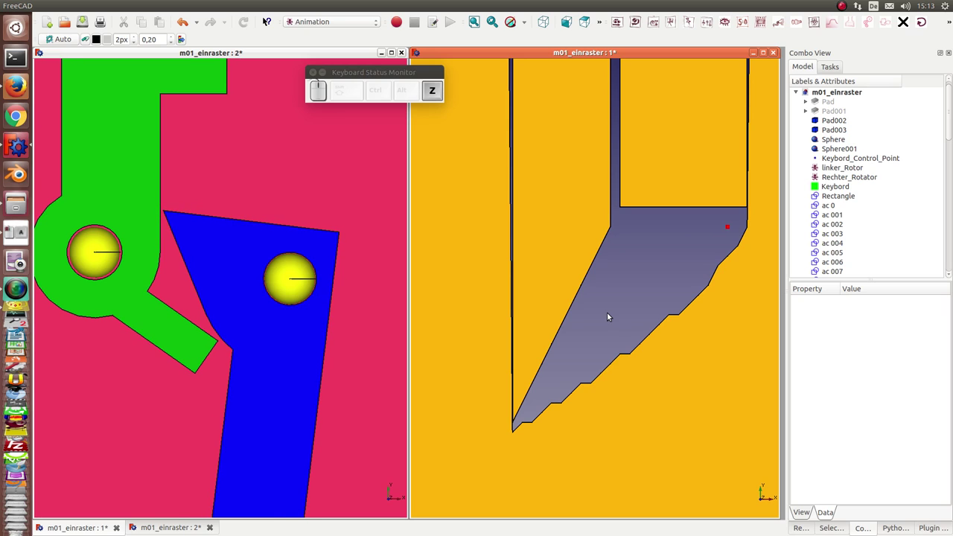
key("z")
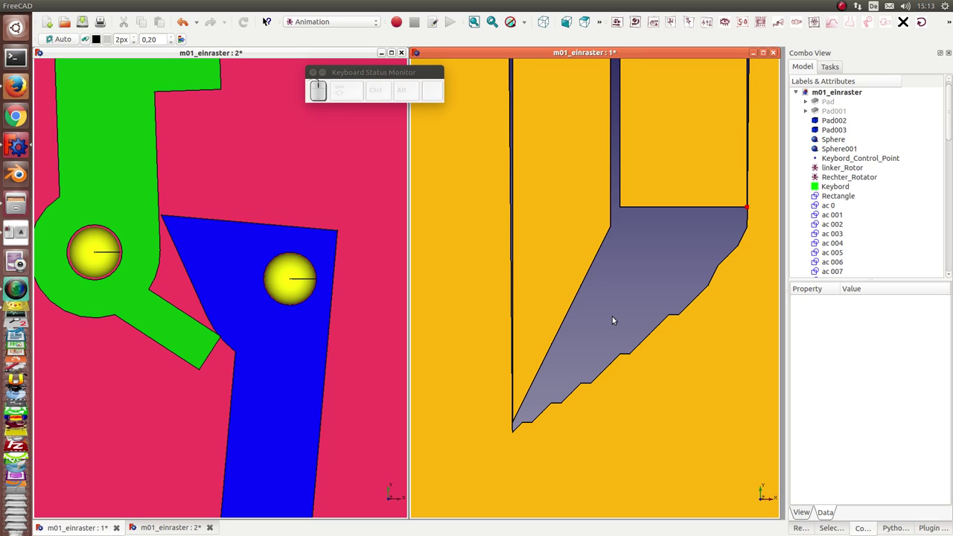
key("v")
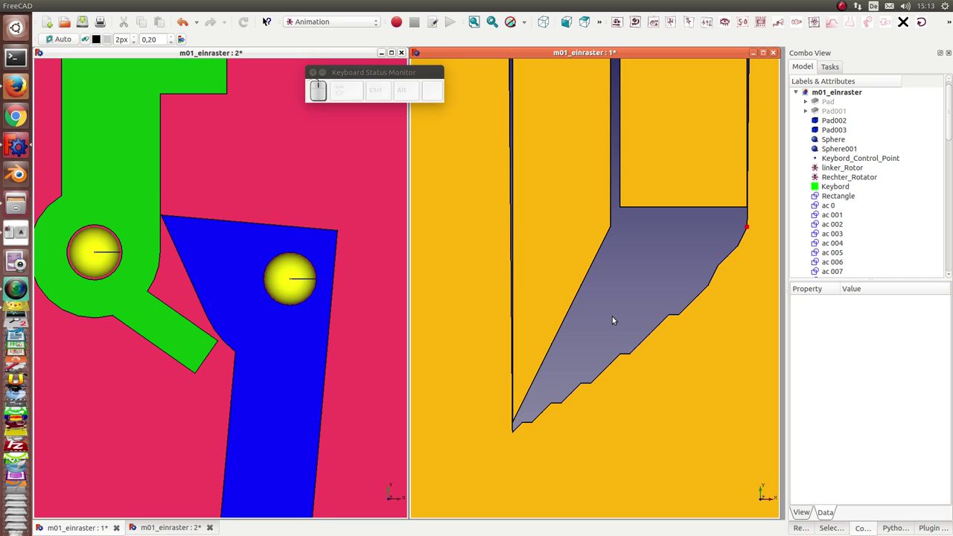
key("f")
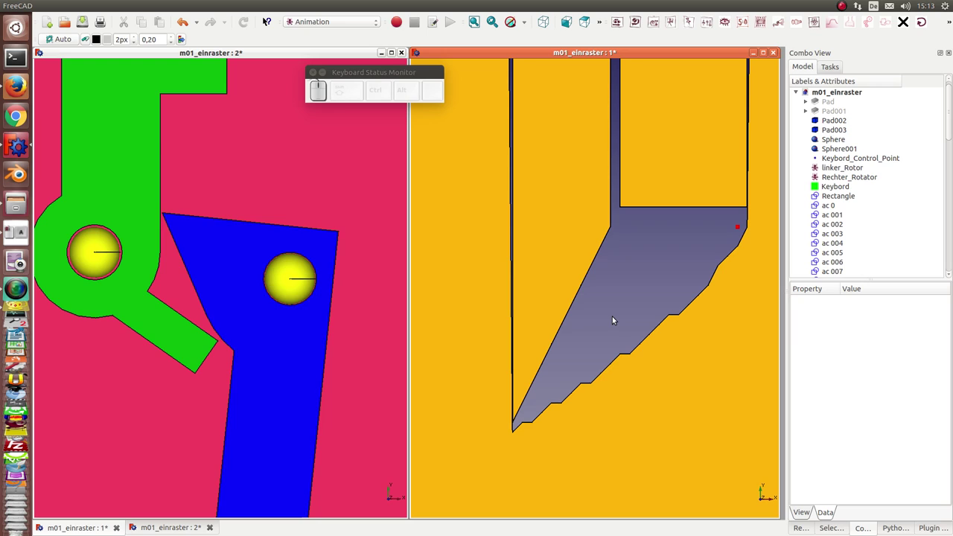
key("v")
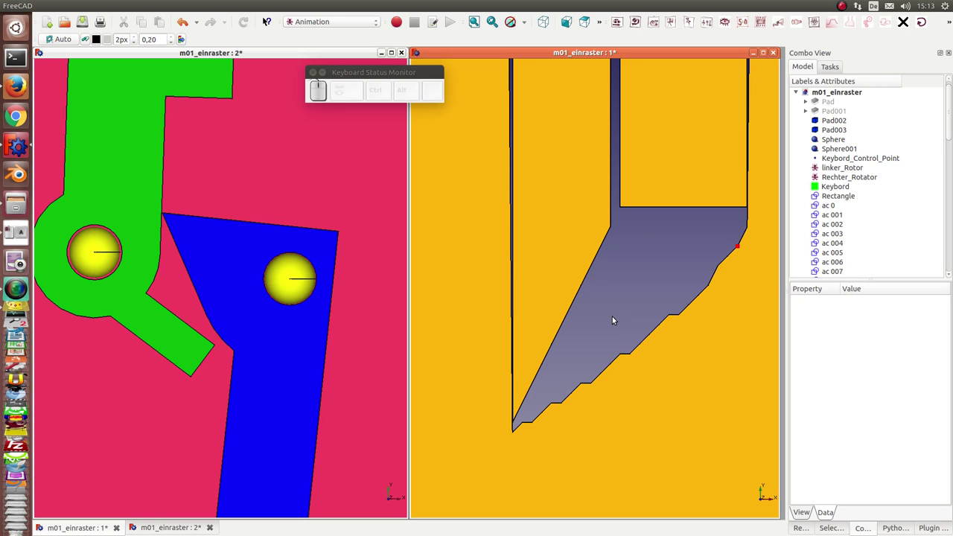